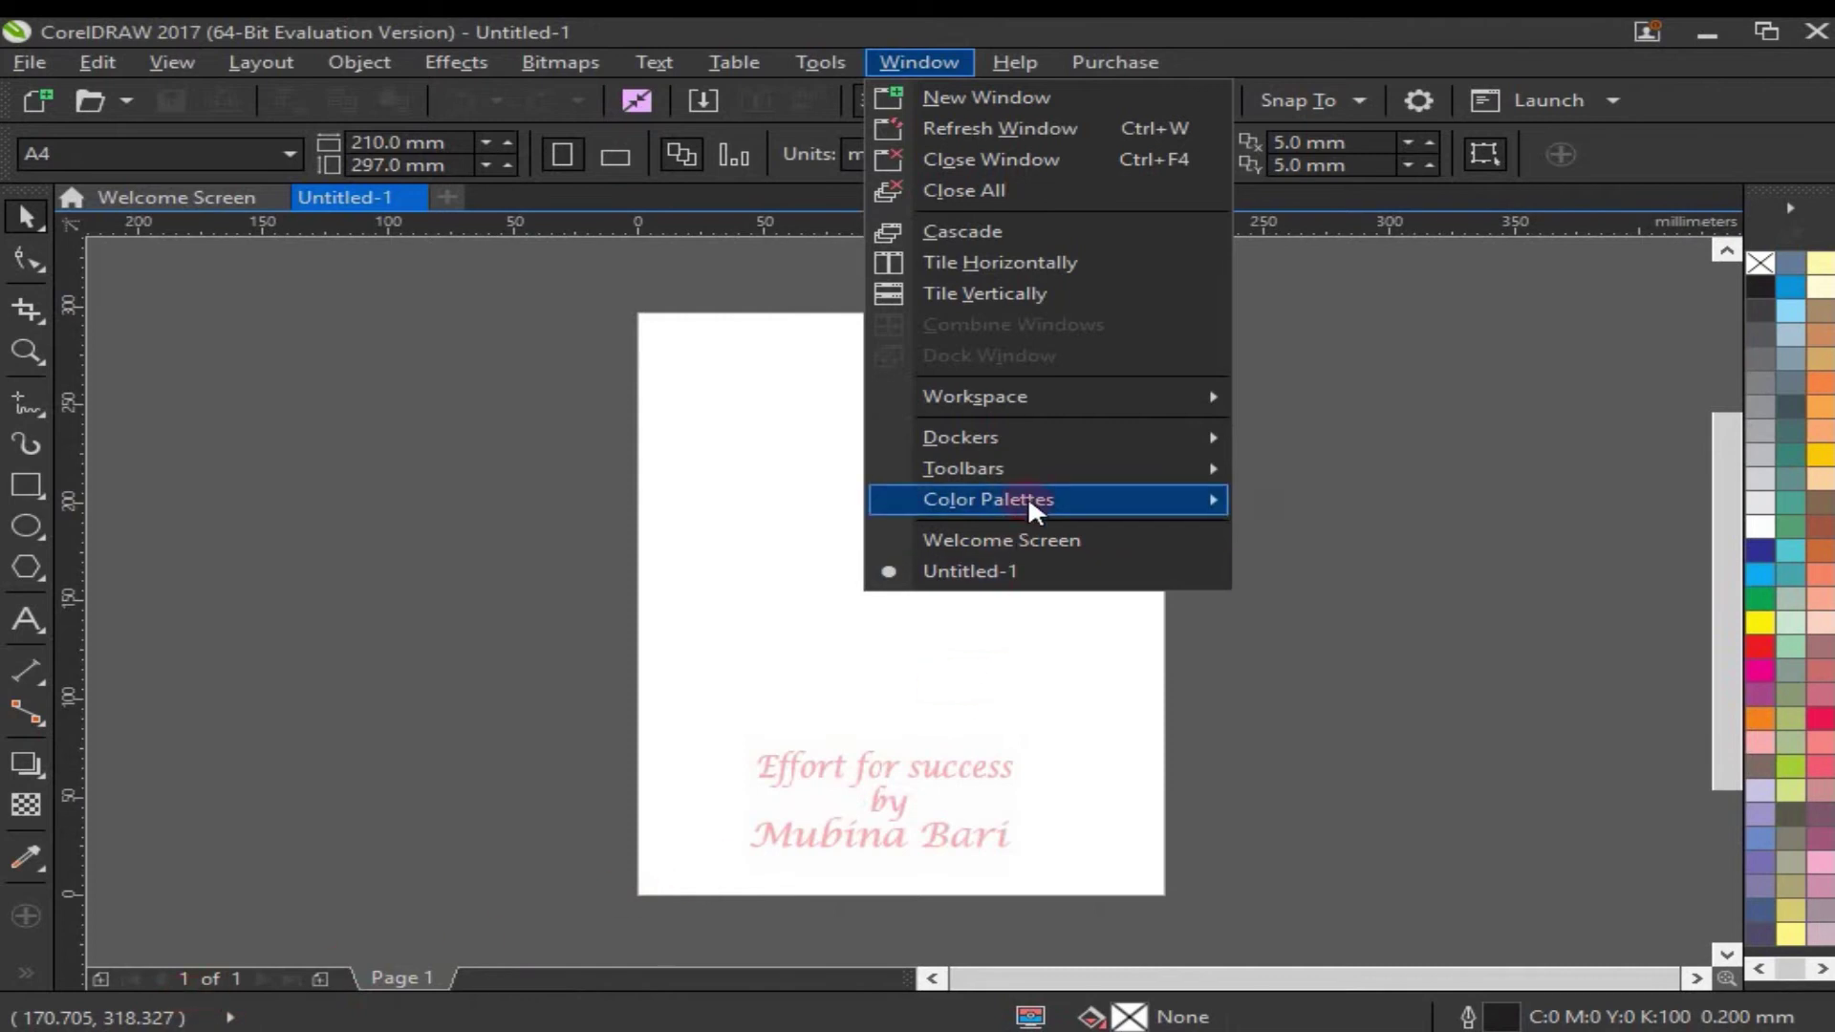
Show the Document Palette strip along the bottom of the drawing window.
{"action": "left_click_drag", "start_coordinate": [1376, 459], "coordinate": [971, 525]}
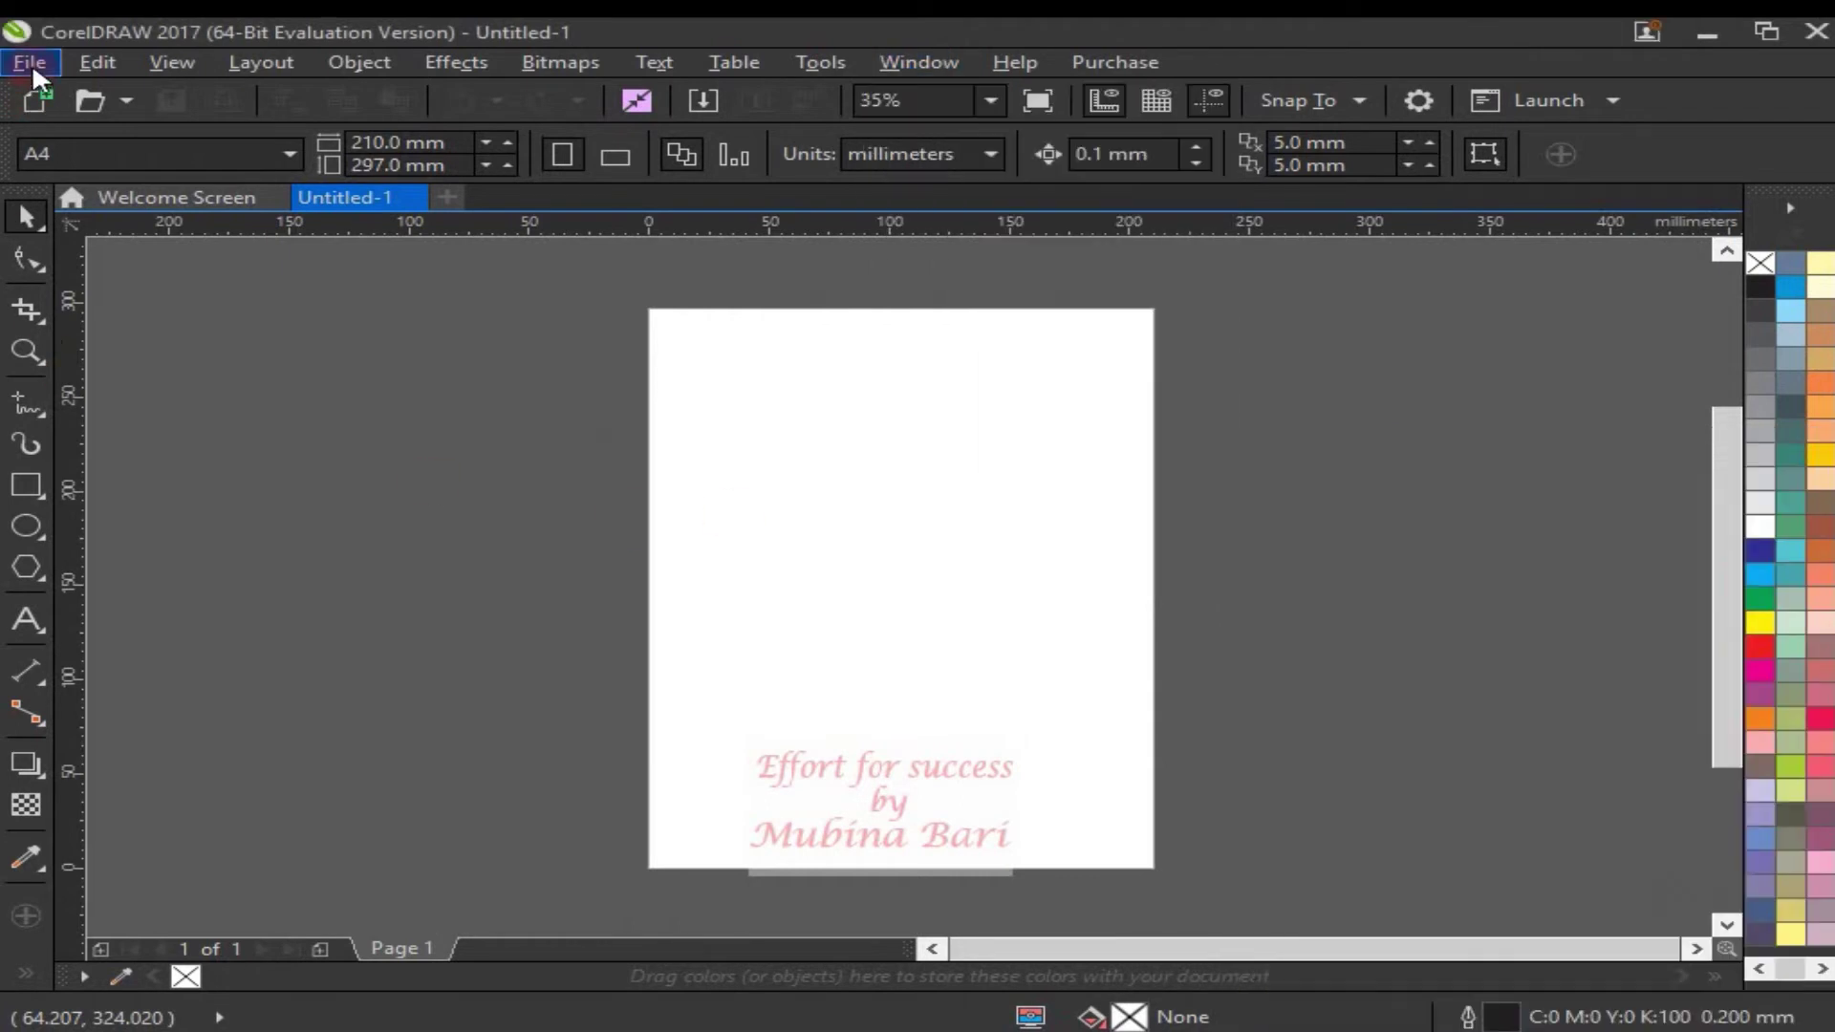
Import a photo from Downloads (Ctrl+I) and place it on the A4 page.
{"action": "left_click", "coordinate": [39, 75]}
{"action": "left_click", "coordinate": [1442, 223]}
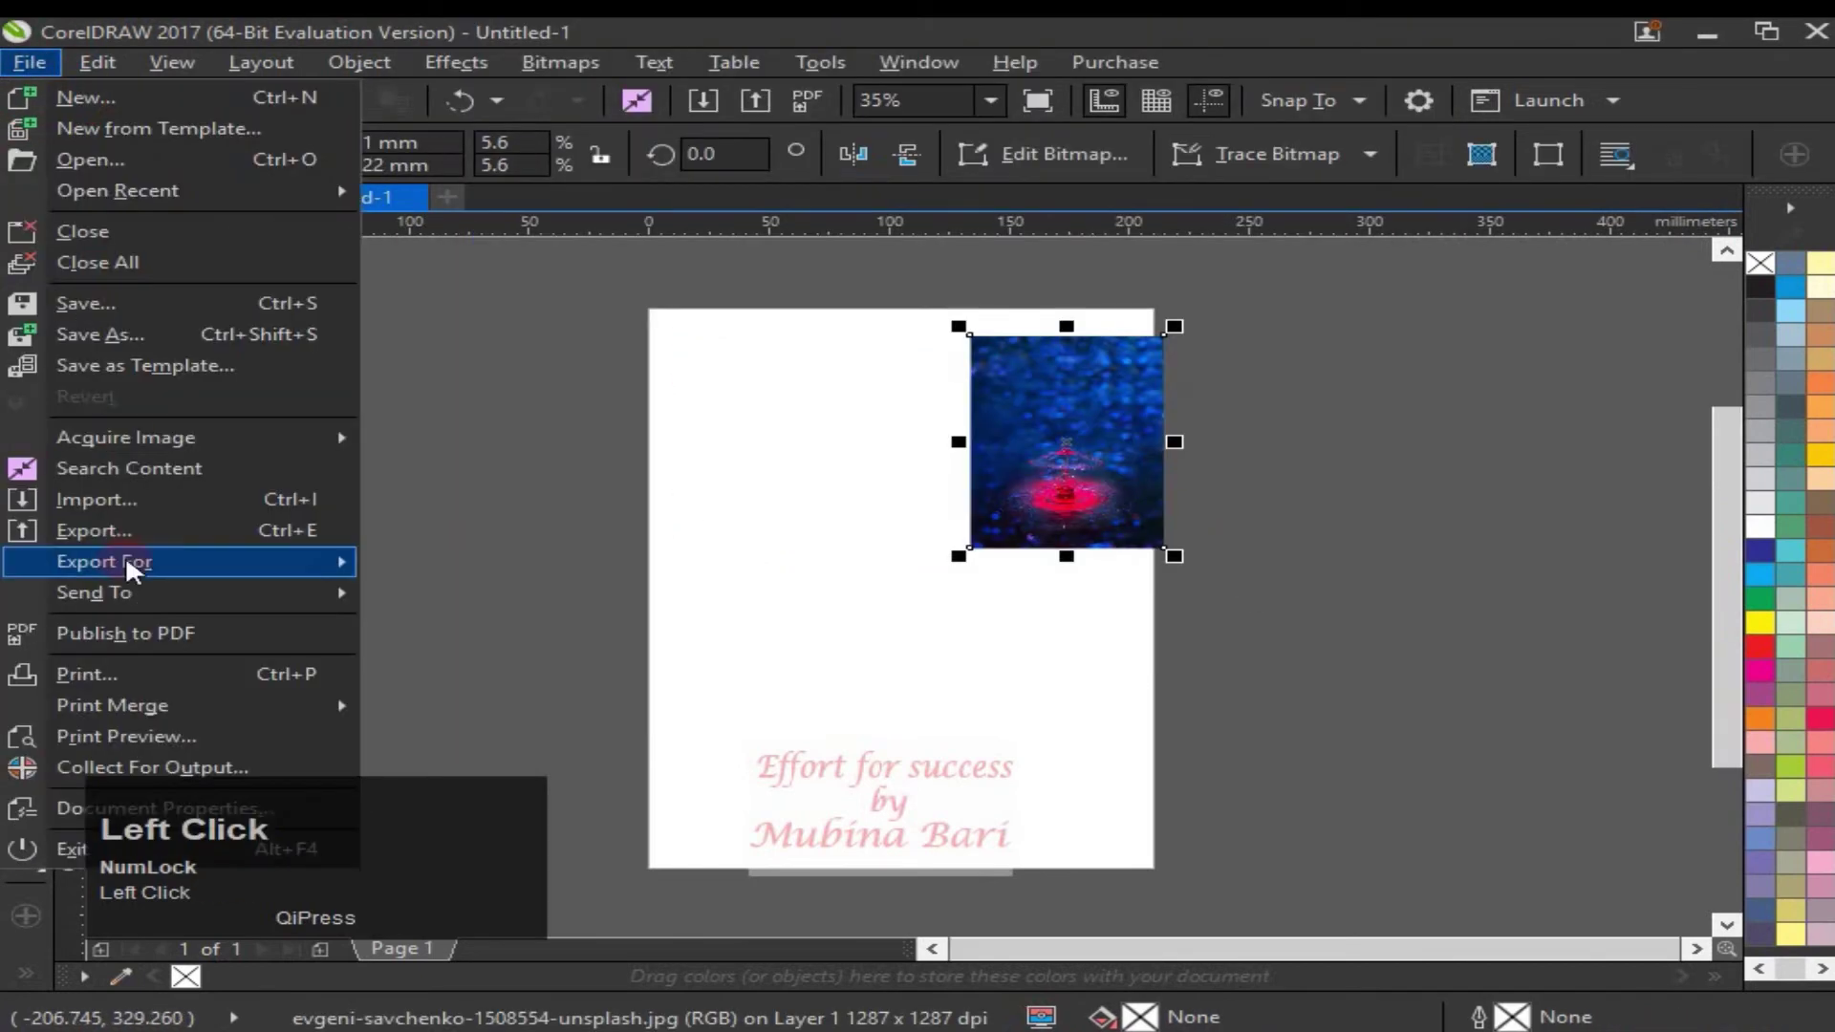
{"action": "left_click", "coordinate": [1446, 223]}
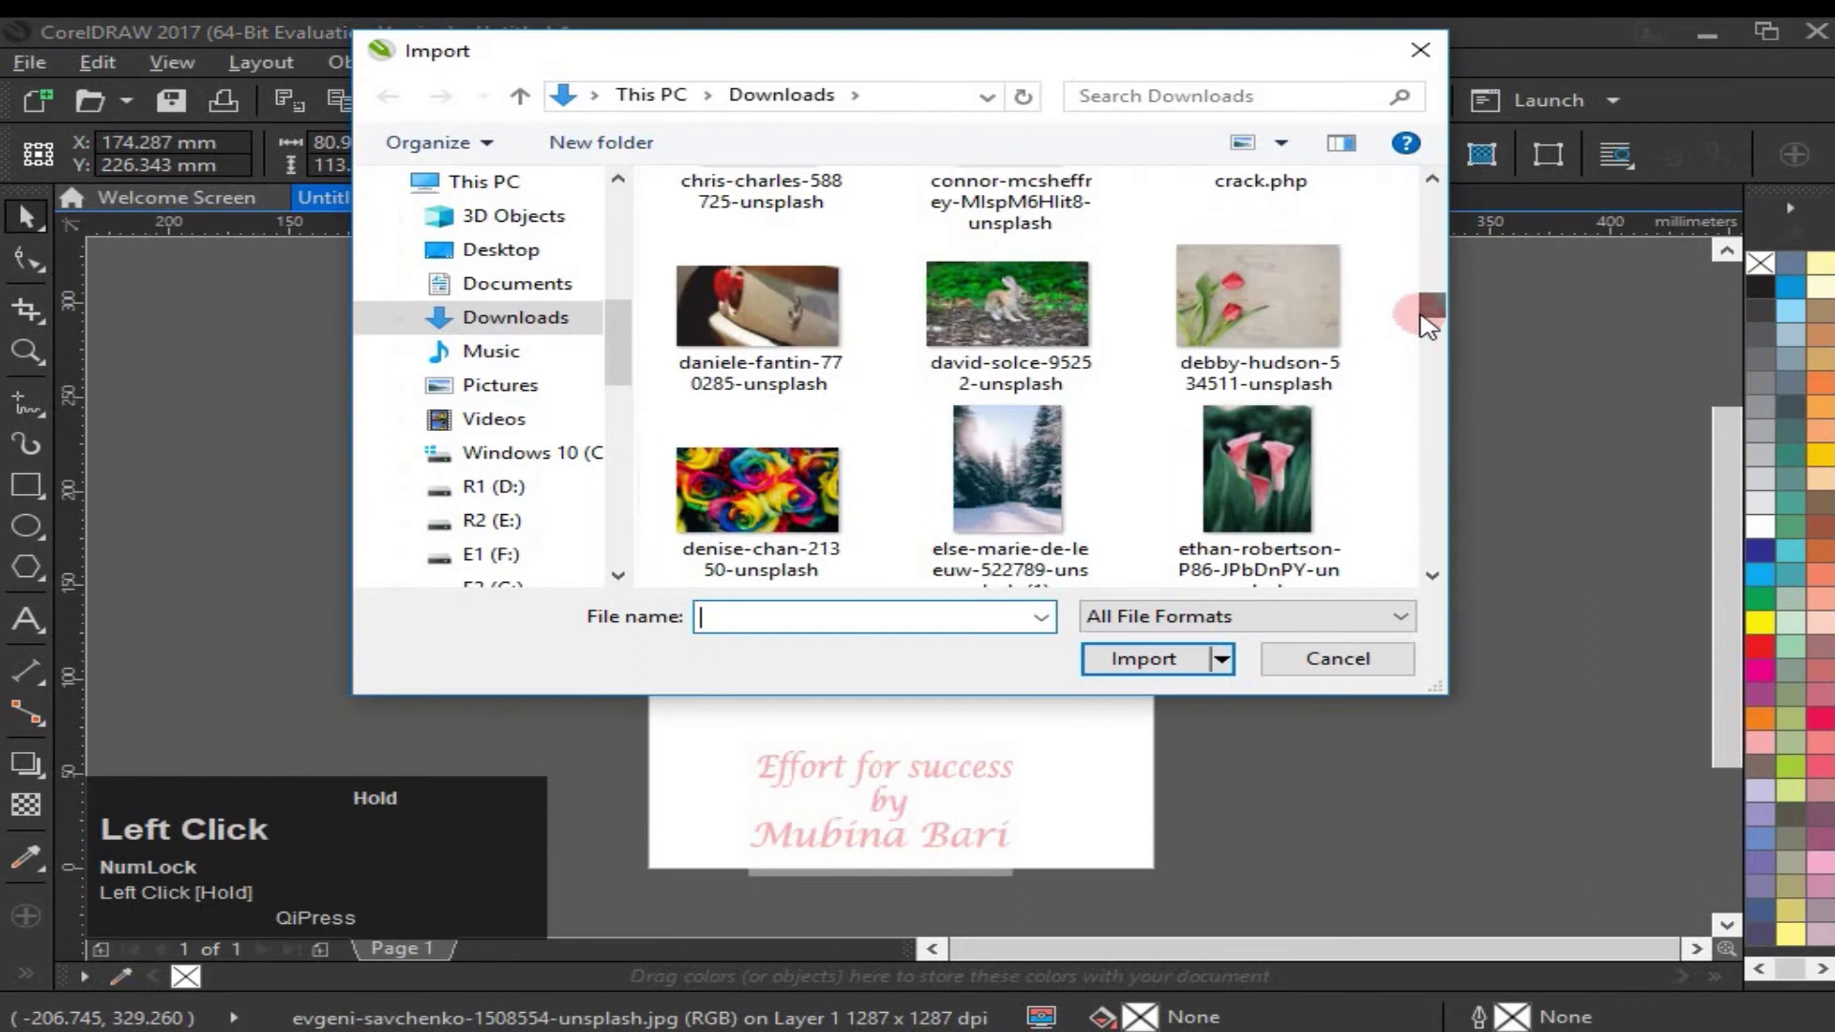
{"action": "left_click", "coordinate": [1438, 230]}
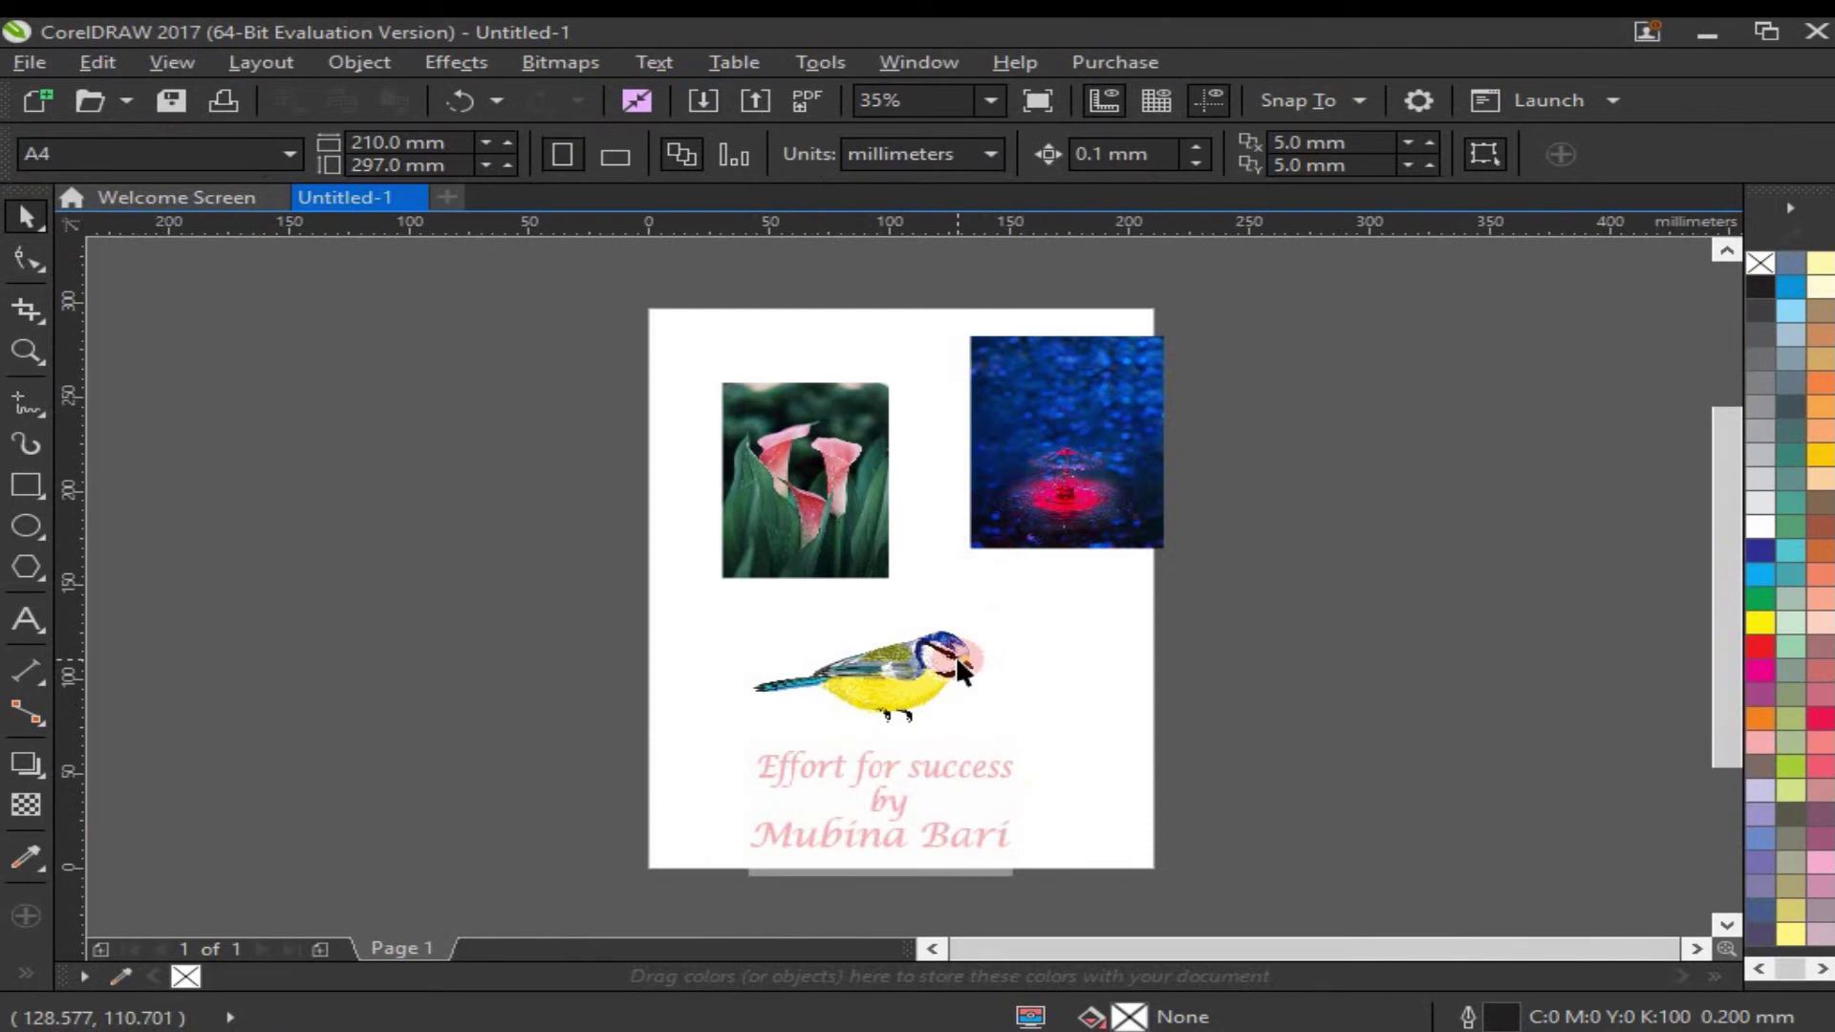
Drag the blue water-drop photo onto the Document Palette and extract 7 colours from it.
{"action": "left_click_drag", "start_coordinate": [1094, 386], "coordinate": [1449, 487]}
{"action": "left_click", "coordinate": [1449, 487]}
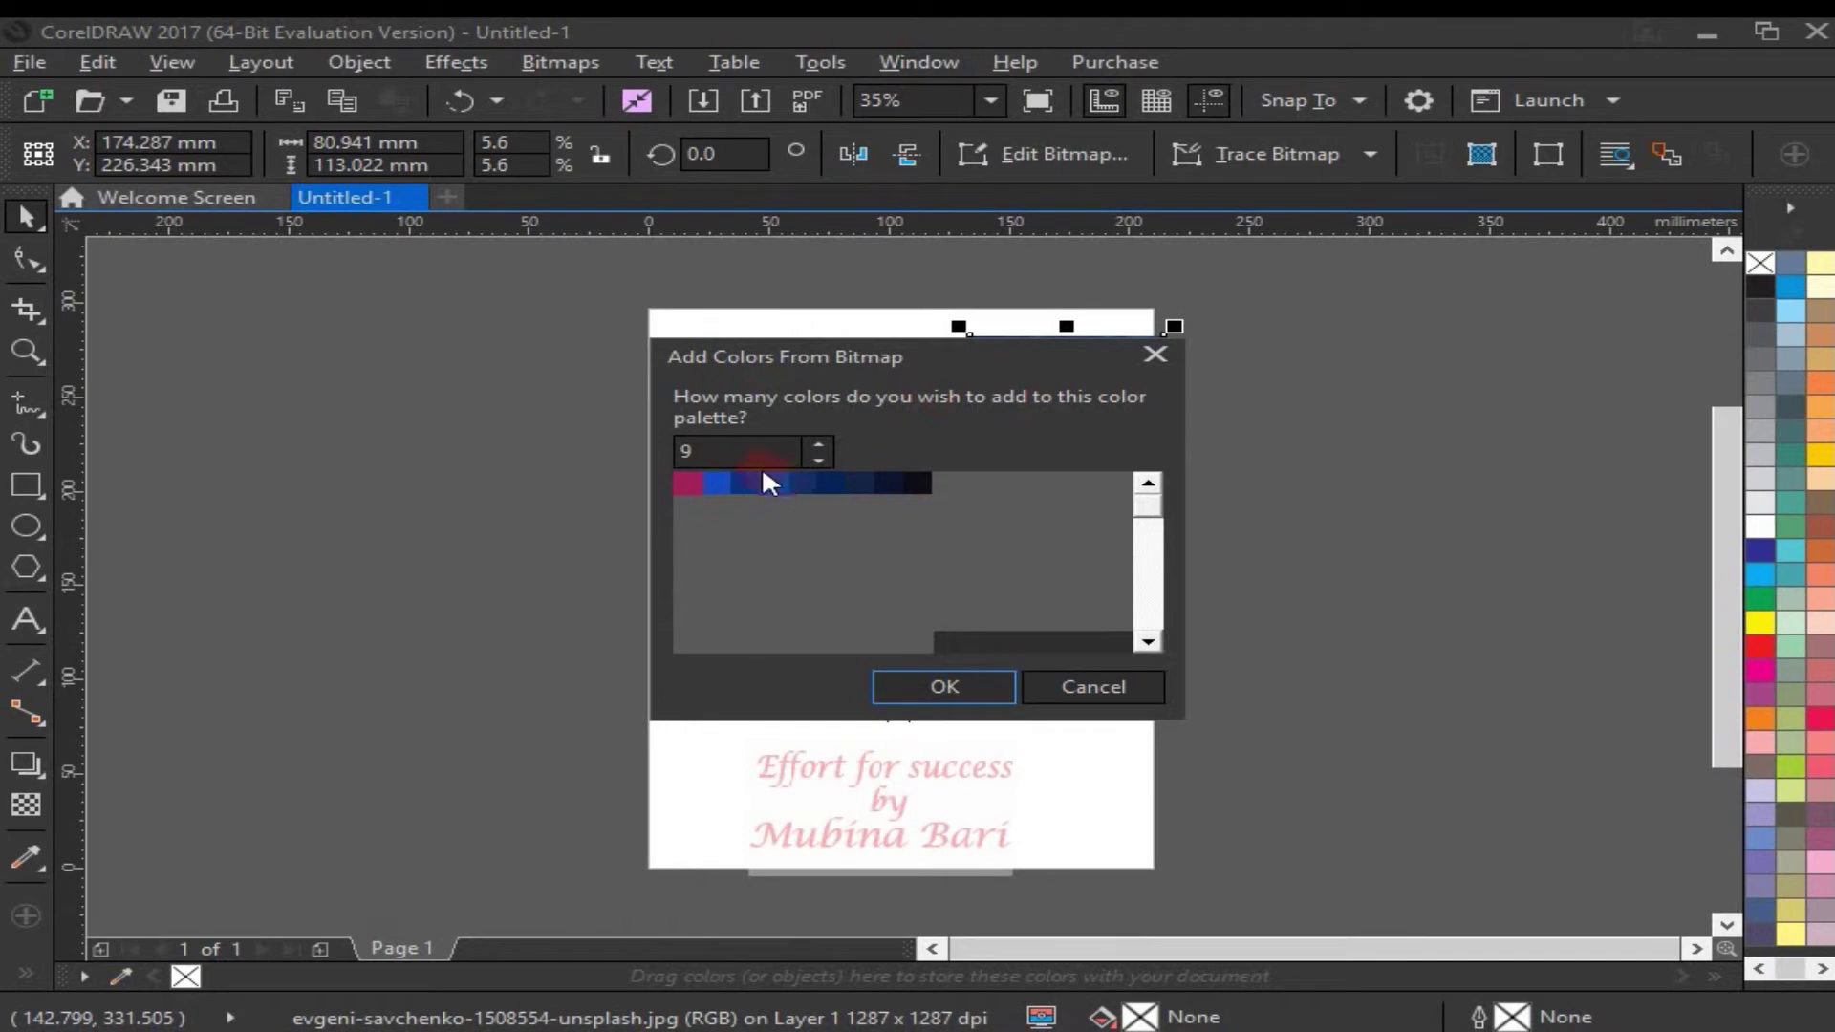
{"action": "left_click", "coordinate": [828, 469]}
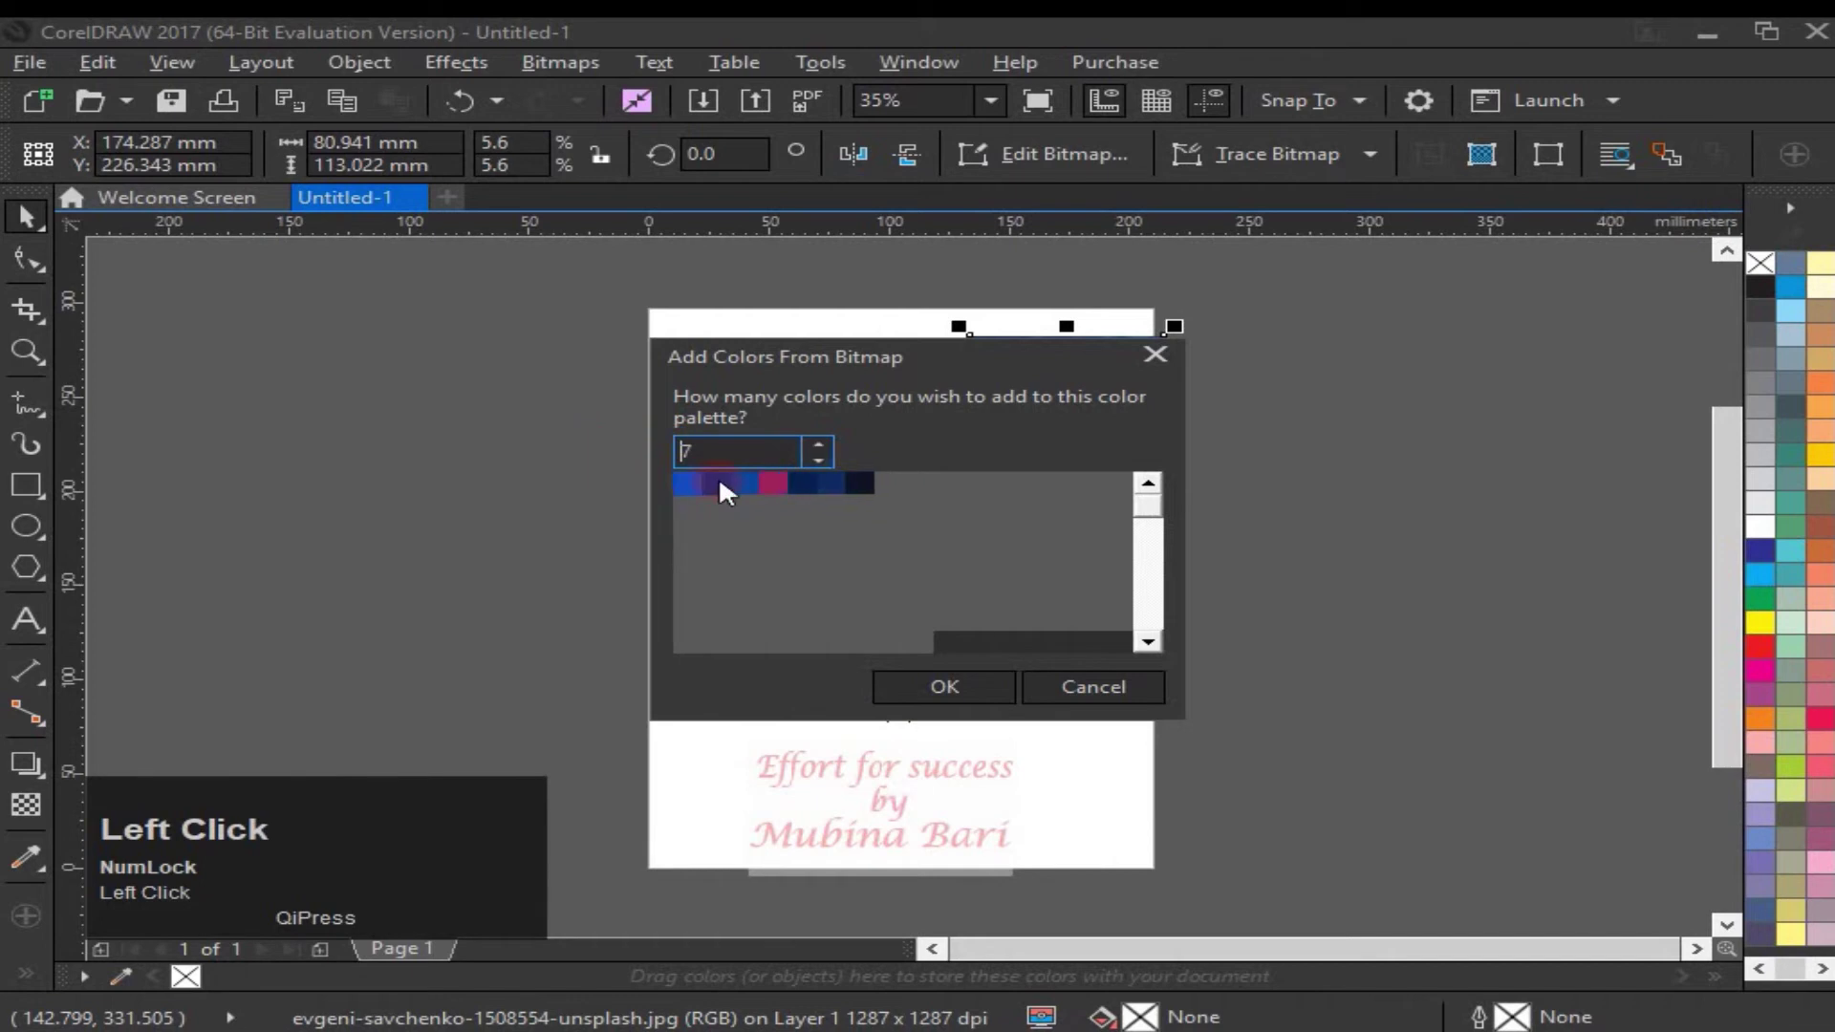
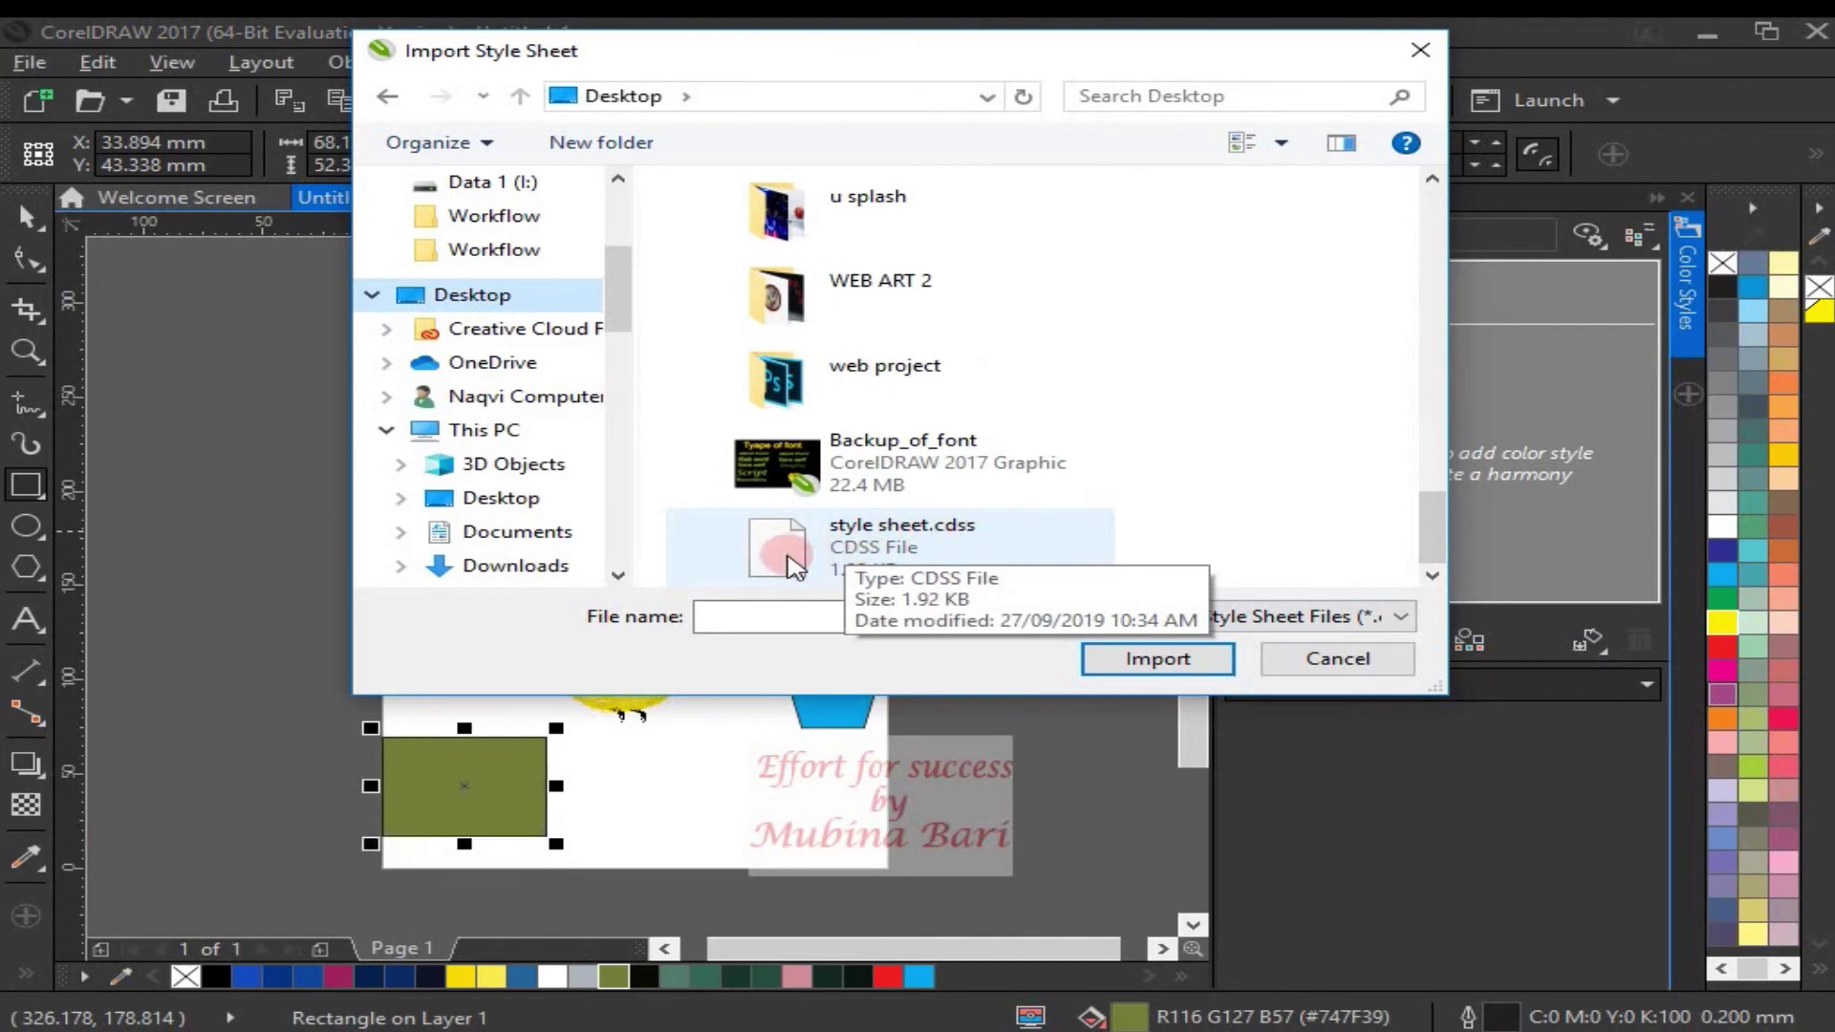
Confirm importing style sheet.cdss from the Desktop into the document.
{"action": "left_click", "coordinate": [794, 564]}
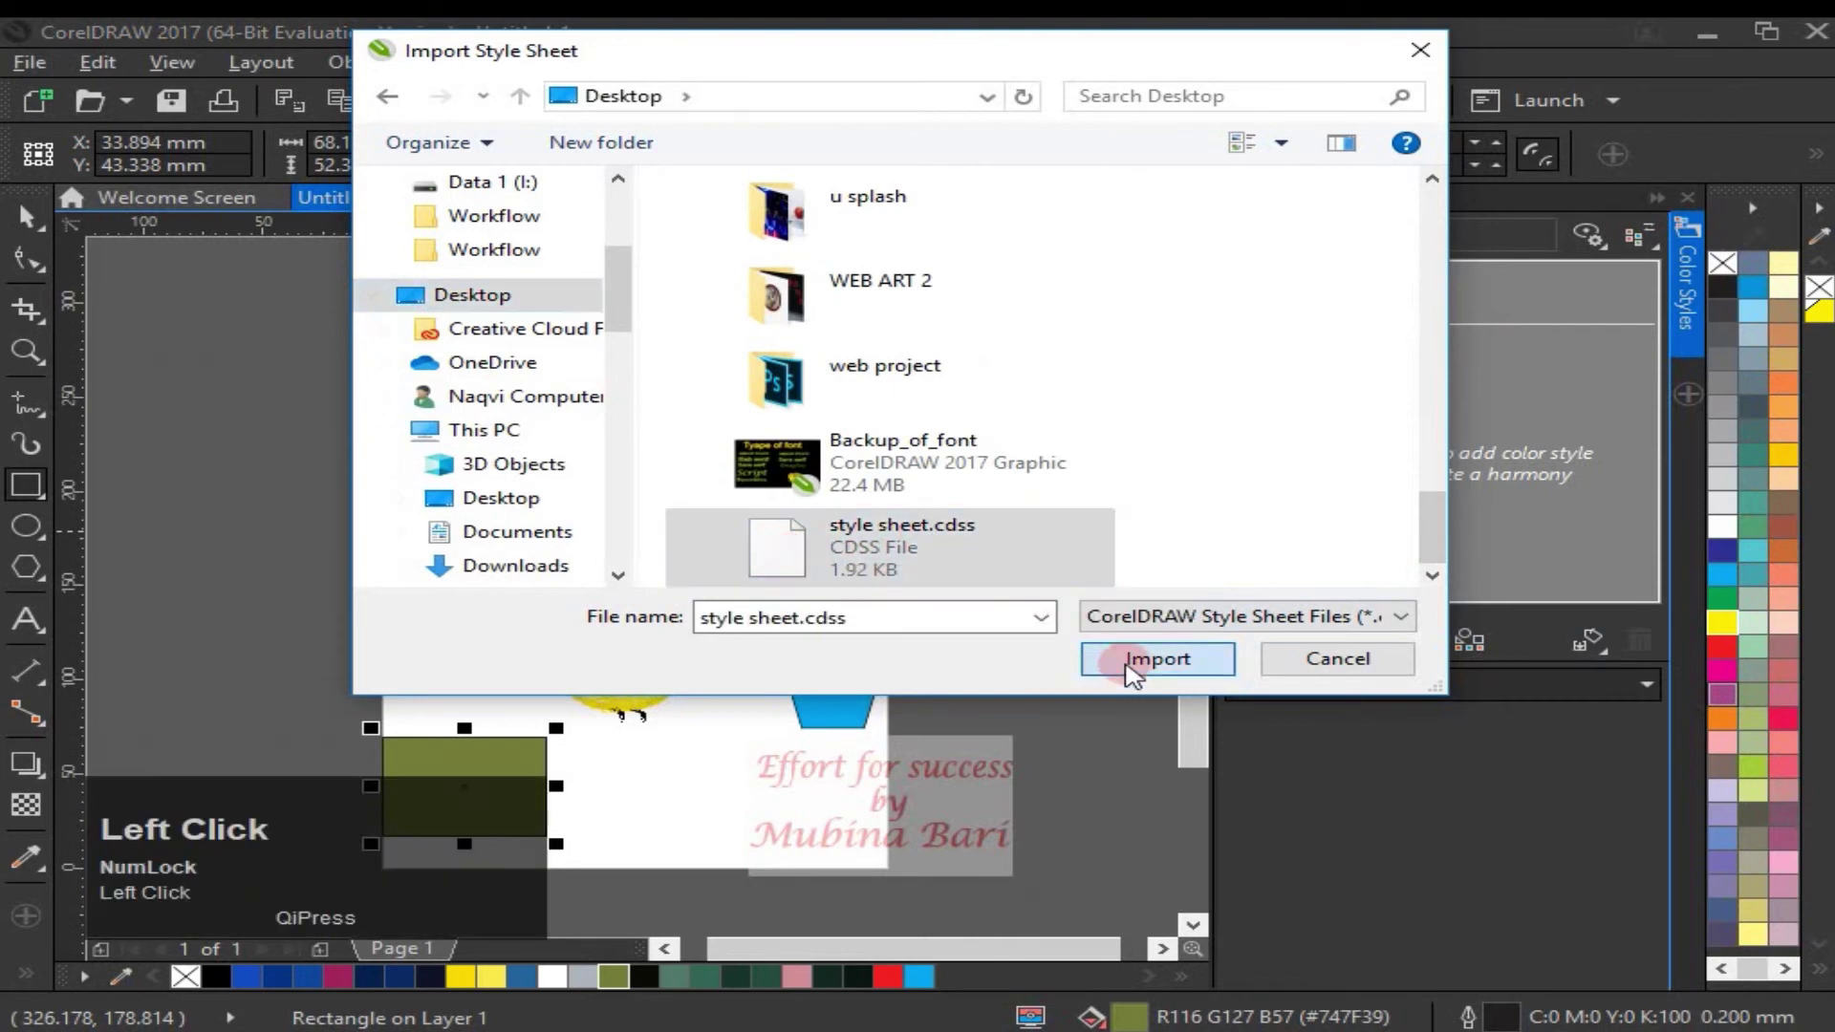
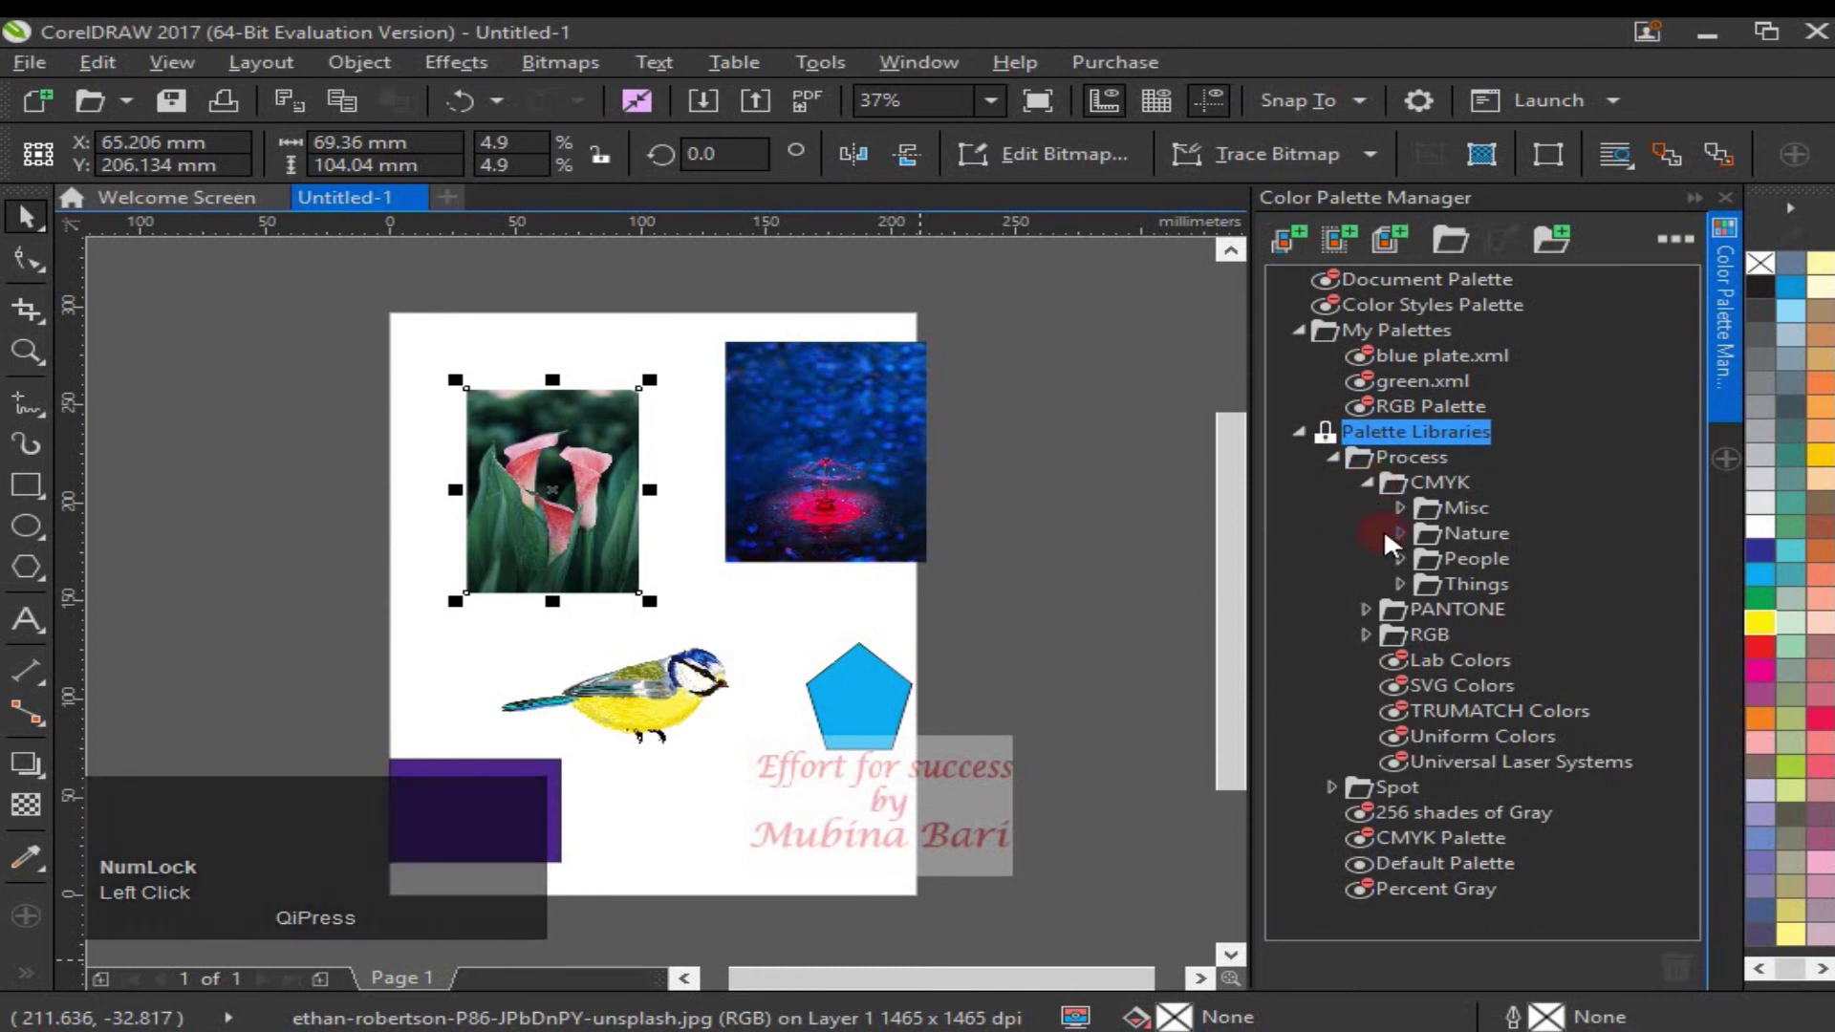
Expand the PANTONE and RGB library folders and open the TRUMATCH Colors palette.
{"action": "left_click", "coordinate": [1370, 617]}
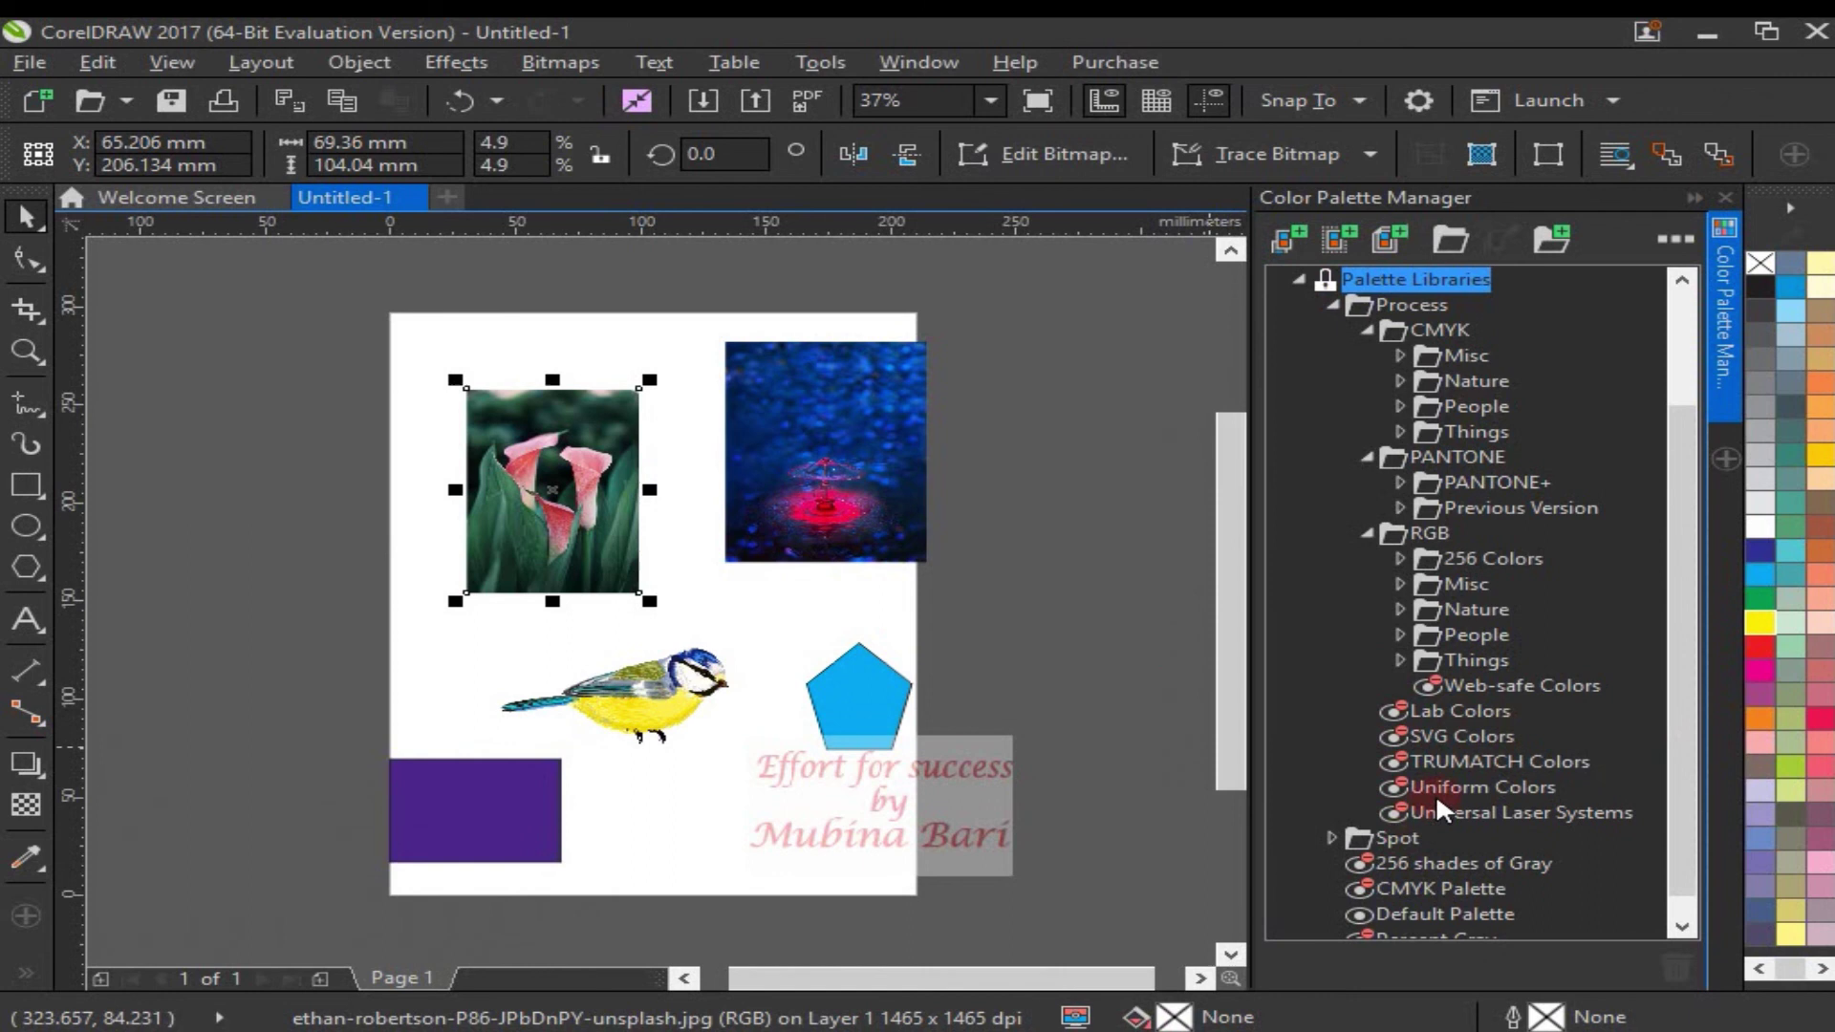
{"action": "left_click", "coordinate": [1466, 775]}
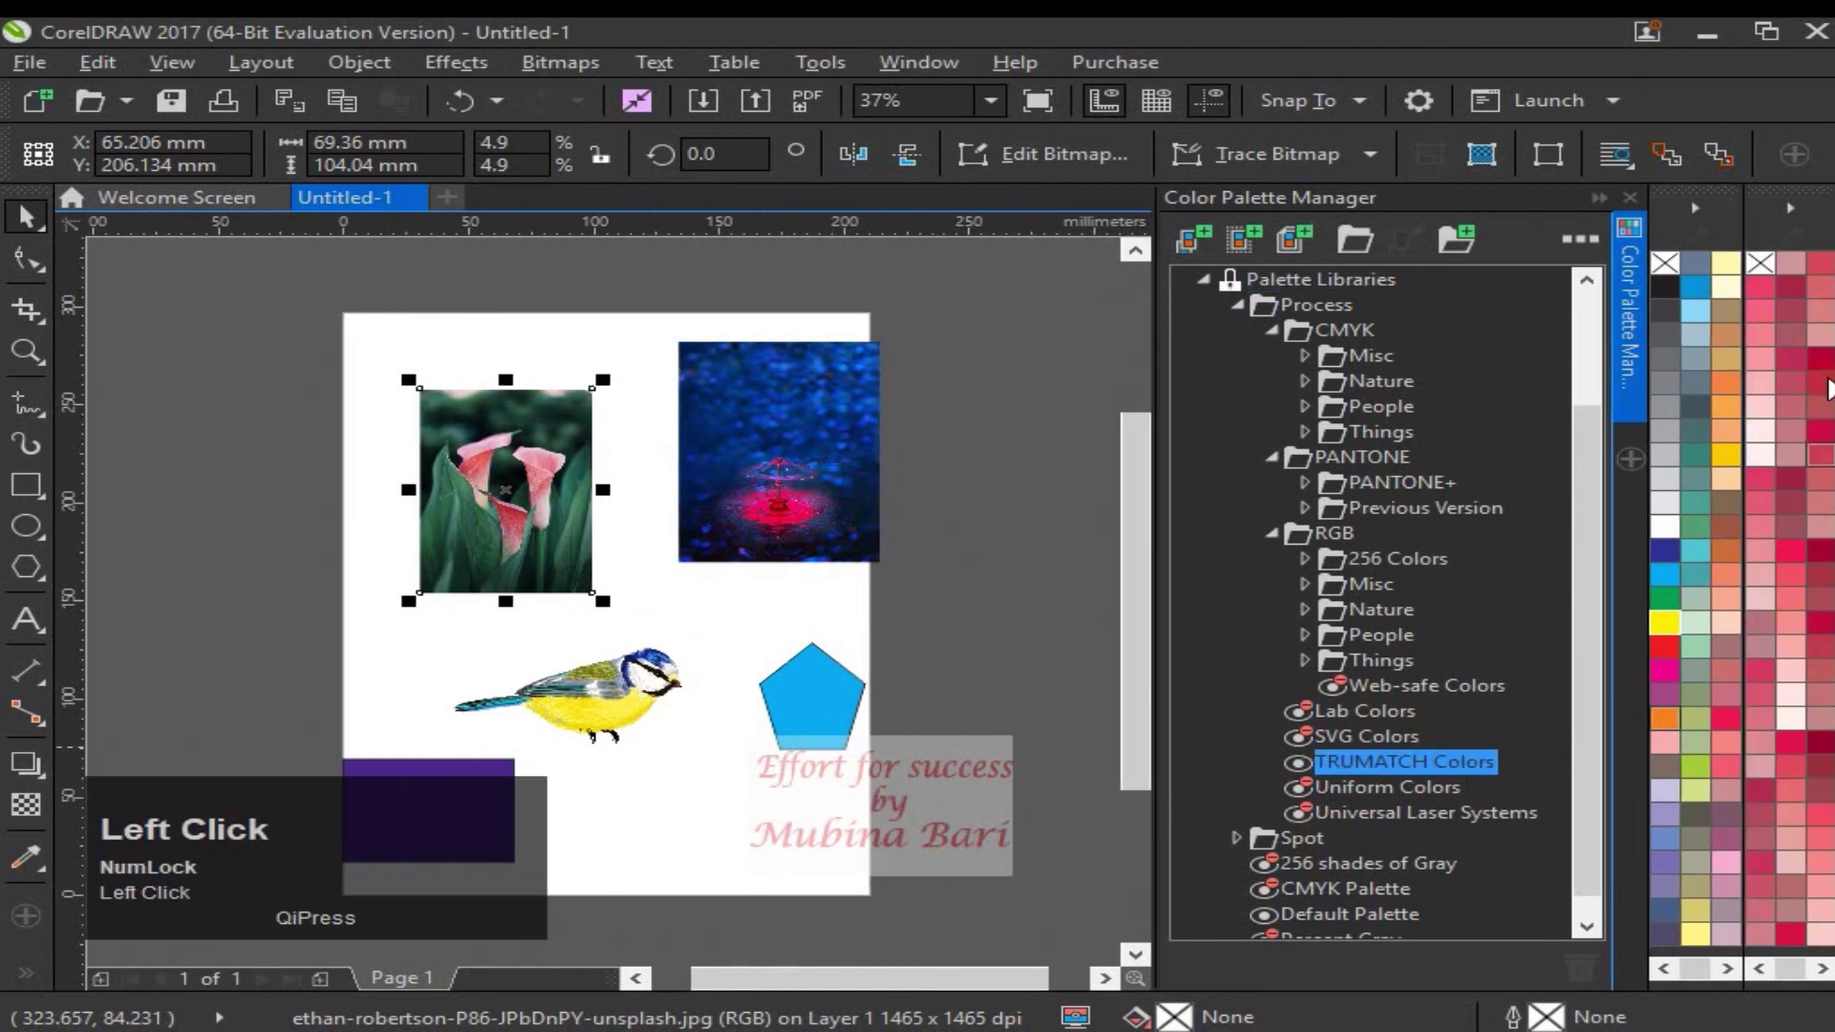
Open the Universal Laser Systems palette and float it beside the drawing page.
{"action": "left_click", "coordinate": [1586, 526]}
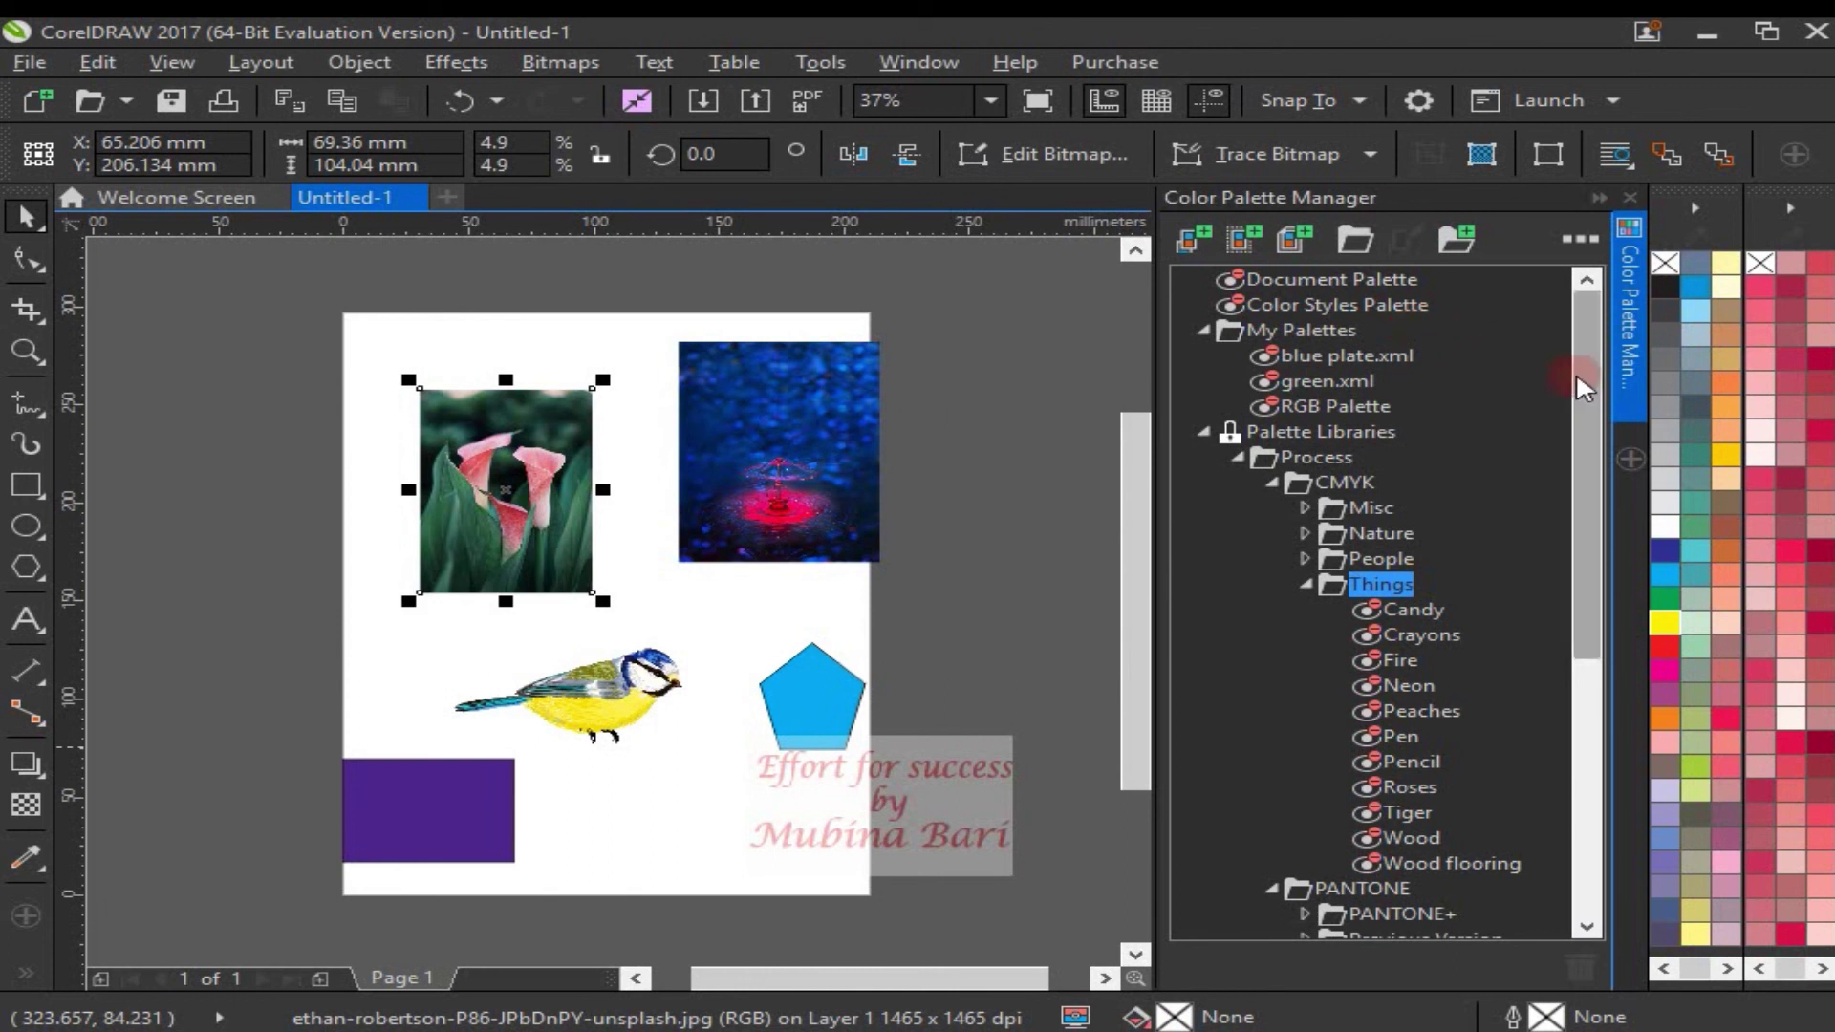
{"action": "left_click_drag", "start_coordinate": [1586, 419], "coordinate": [1355, 826]}
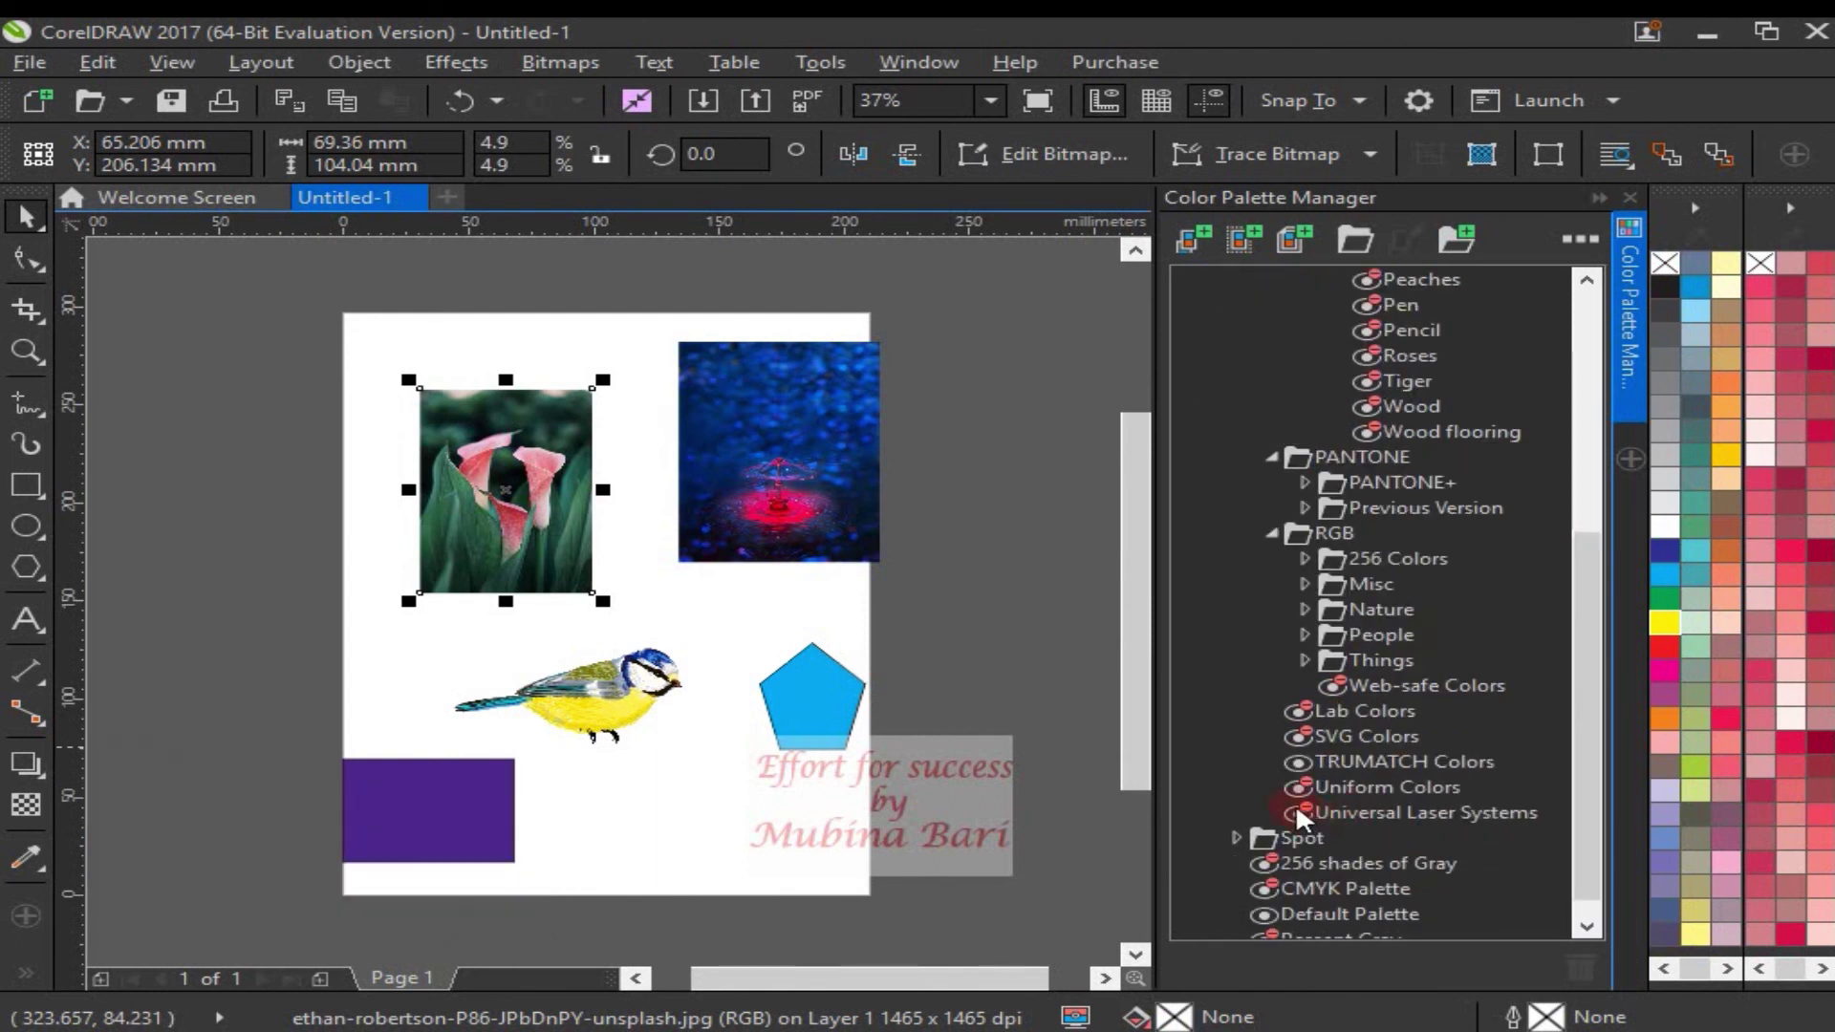
{"action": "left_click", "coordinate": [1420, 821]}
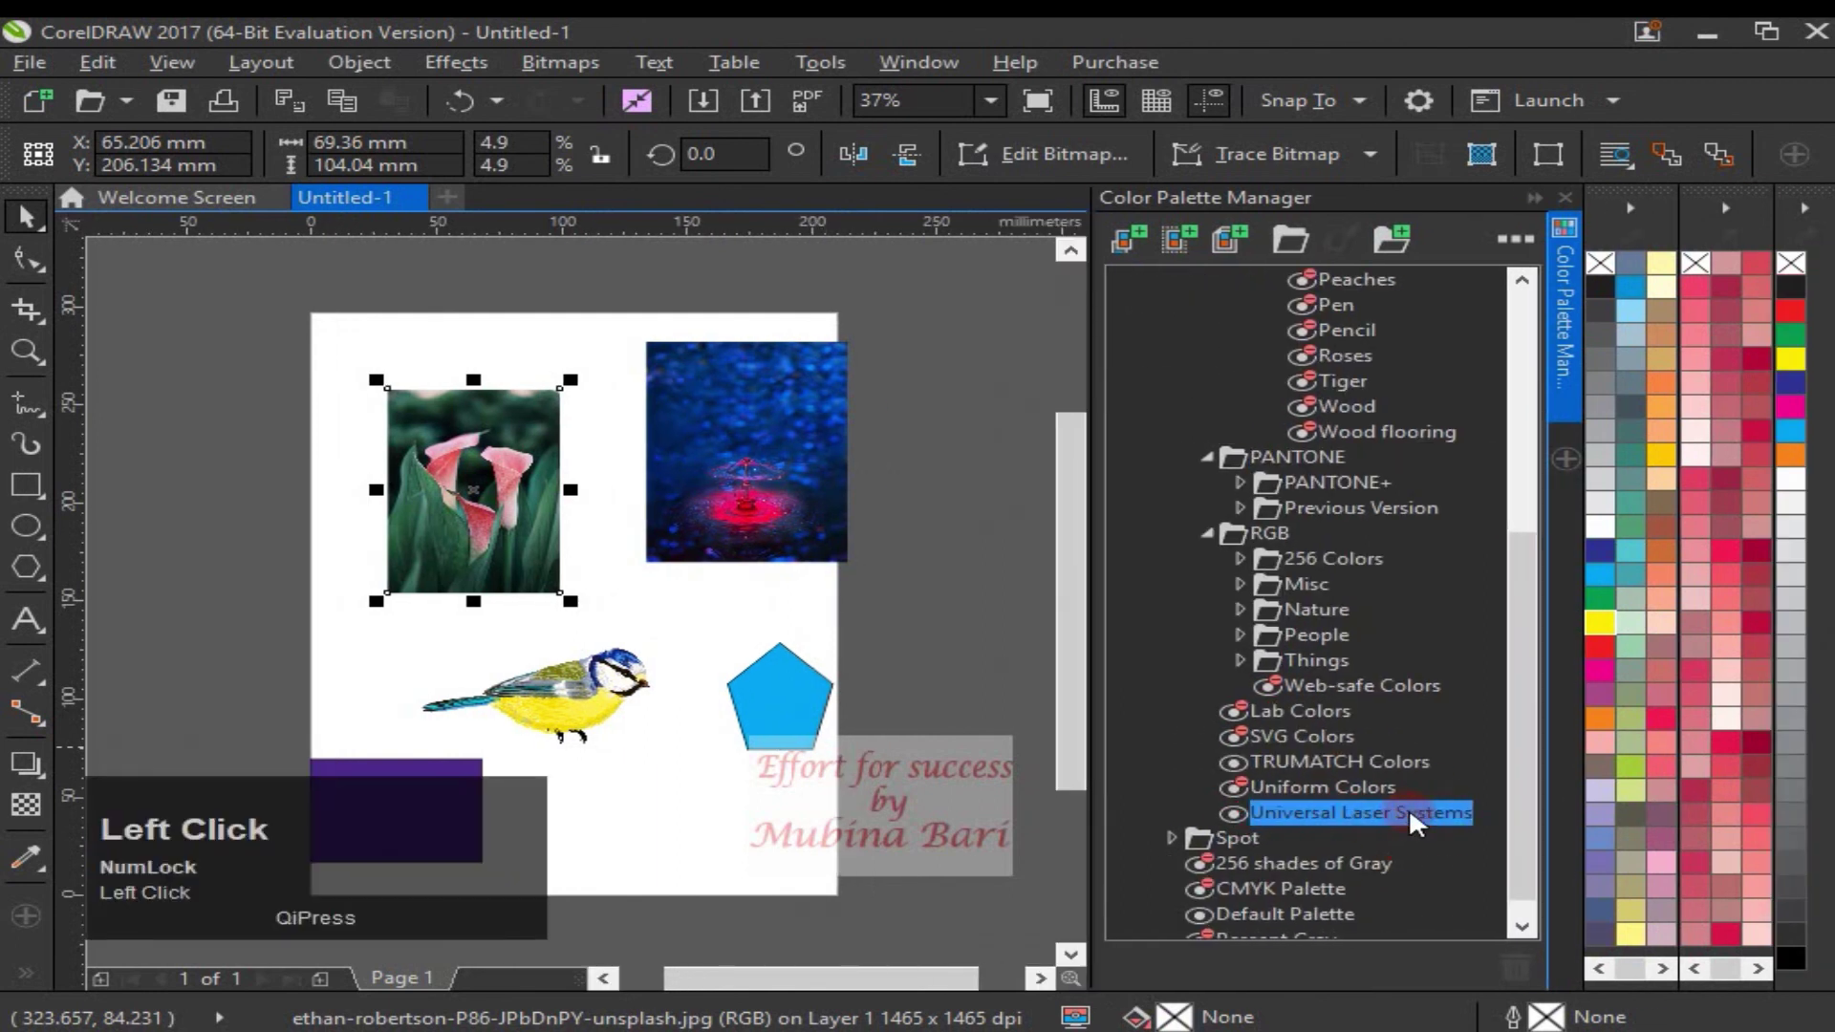